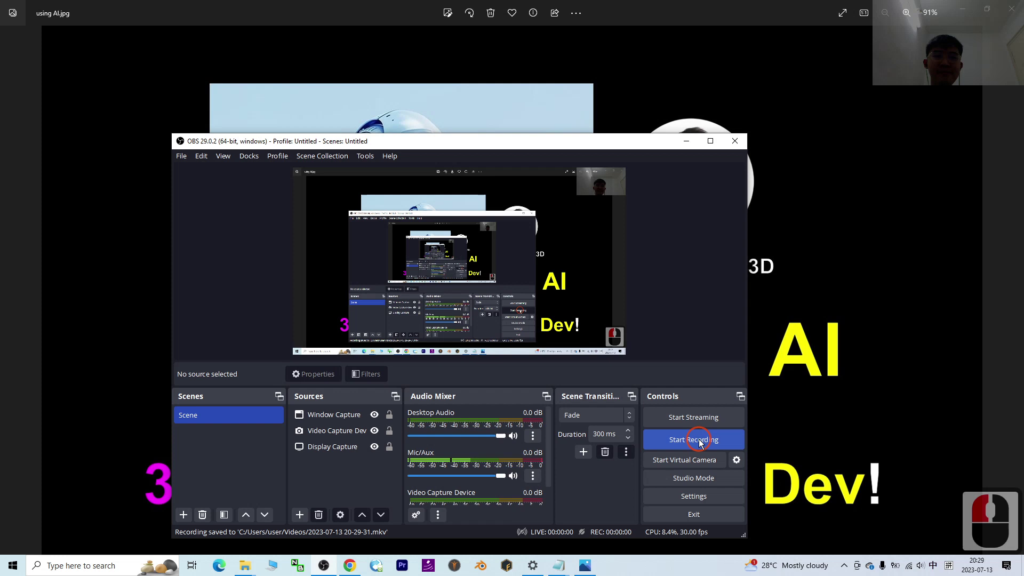
# Start the OBS screen recording and move the recorder window aside to reveal the title slide.
pyautogui.moveTo(899, 186); pyautogui.dragTo(830, 312)
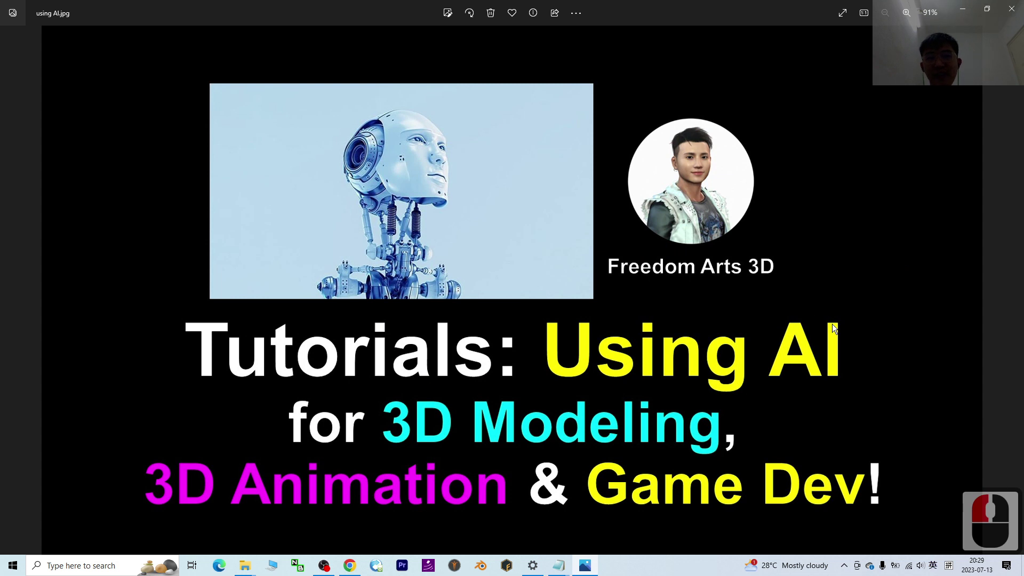
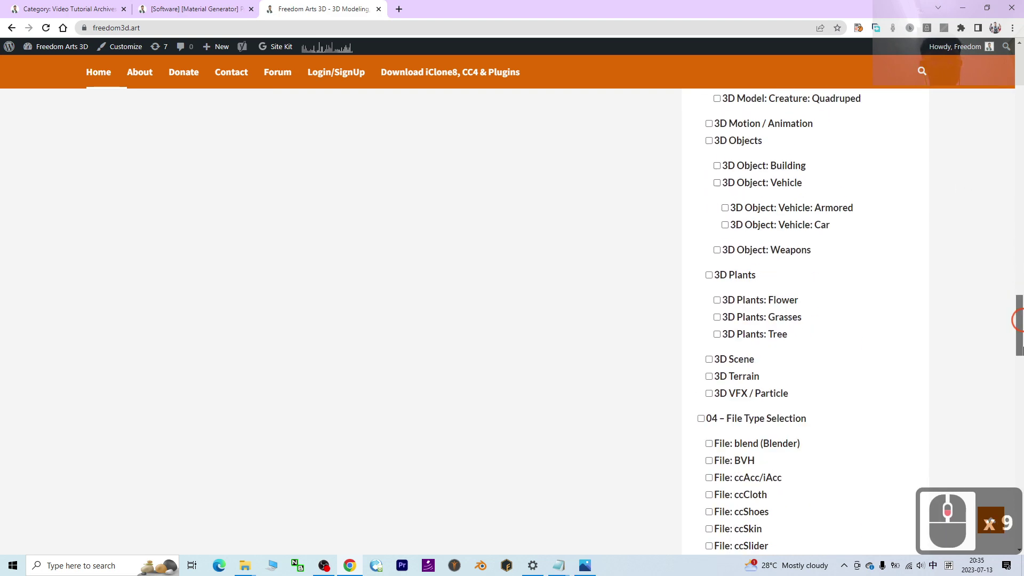
# Scroll through the freedom3d.art home page's 3D content category filter list.
pyautogui.scroll(-3)
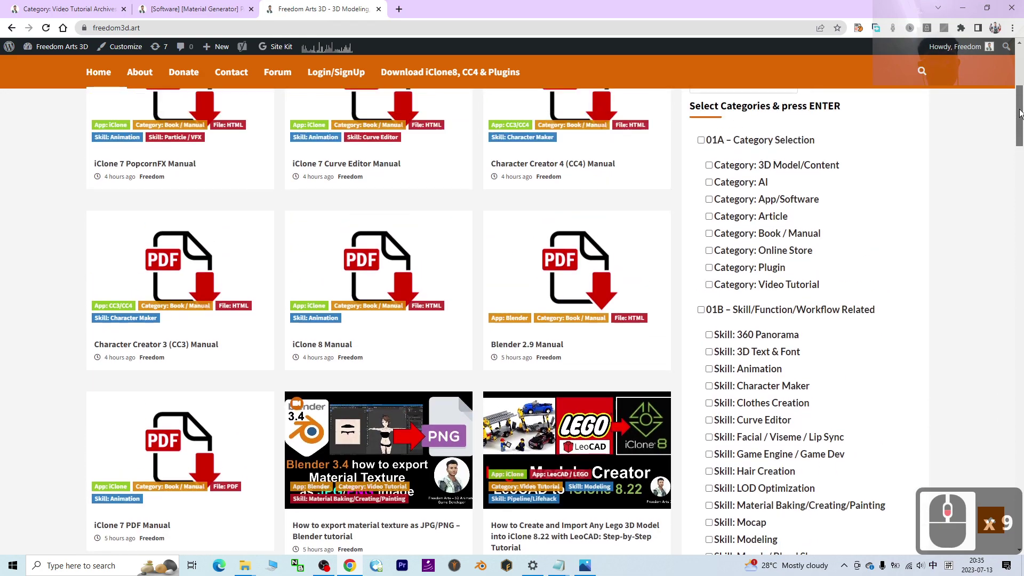